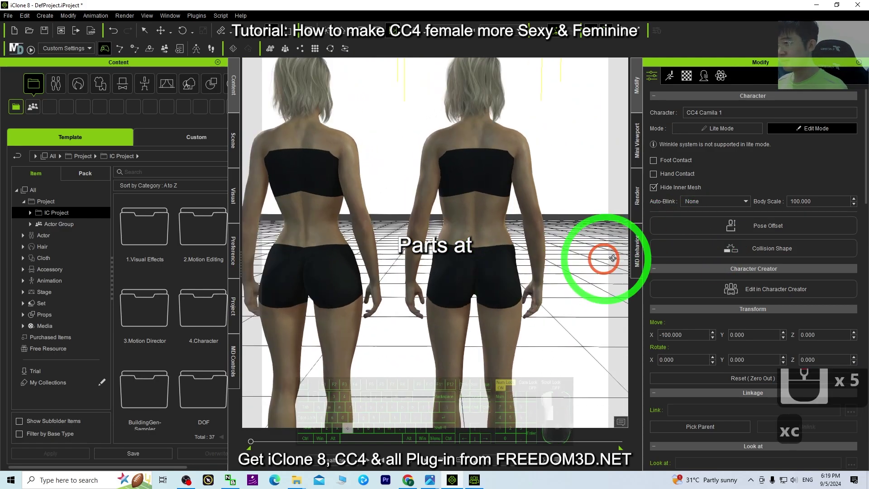
Select CC4 Camila 1 and launch Edit in Character Creator from the Modify panel
key("c")
type("ccc")
key("c")
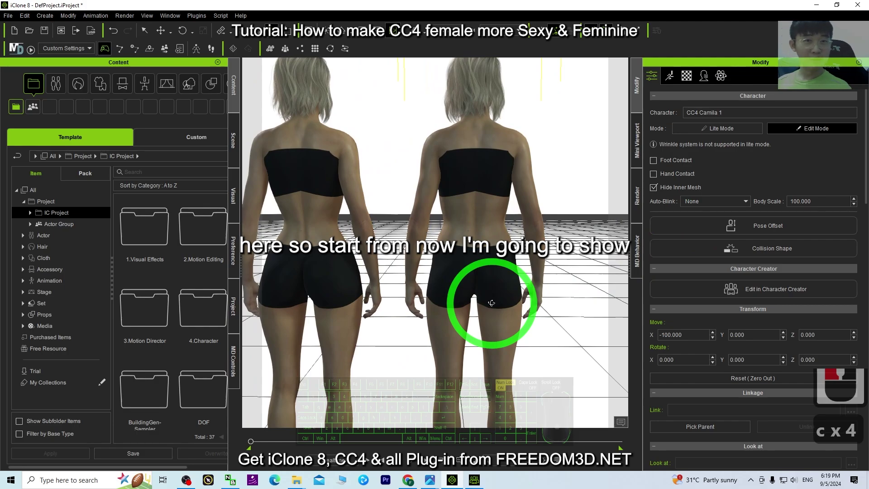
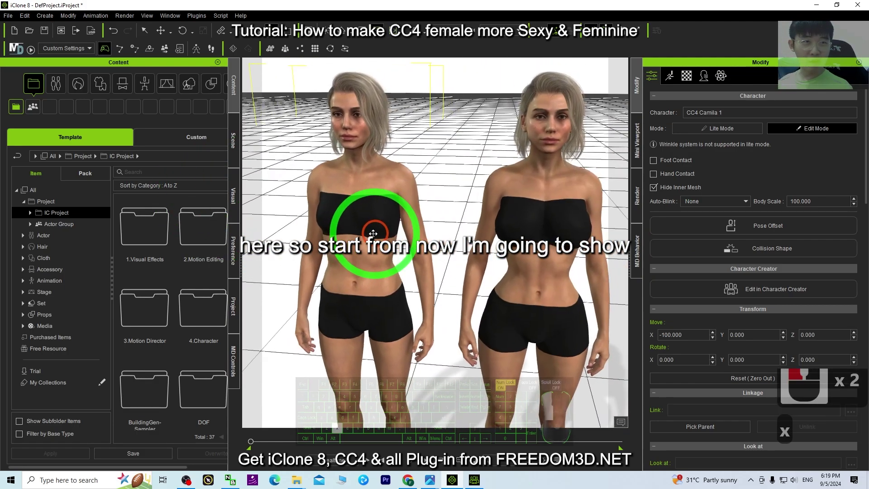
type("xc")
left_click(396, 214)
key("c")
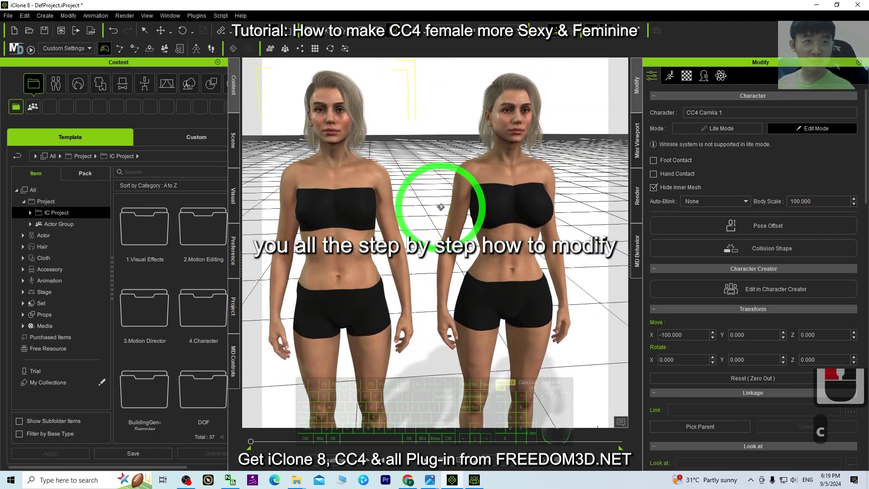
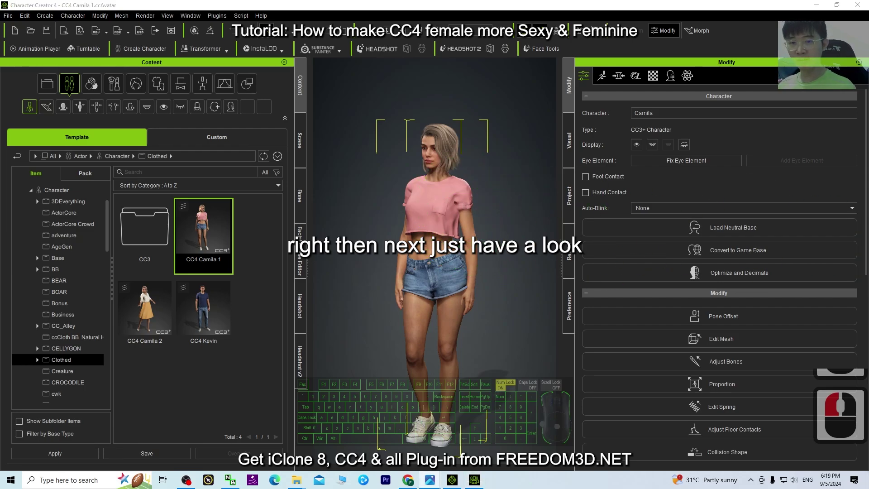
Delete the pink crop top from Camila and select the denim shorts for removal
scroll("up", 3)
key("q")
left_click_drag(443, 196, 462, 193)
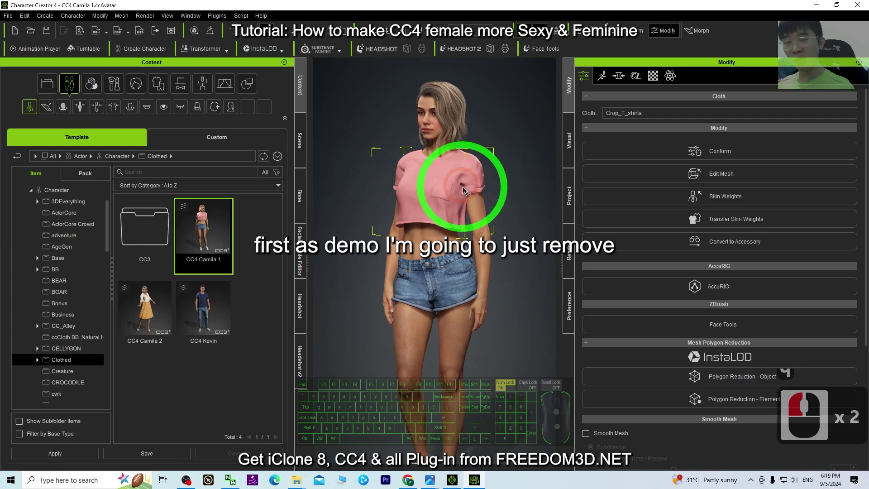
key("Delete")
left_click_drag(444, 279, 468, 278)
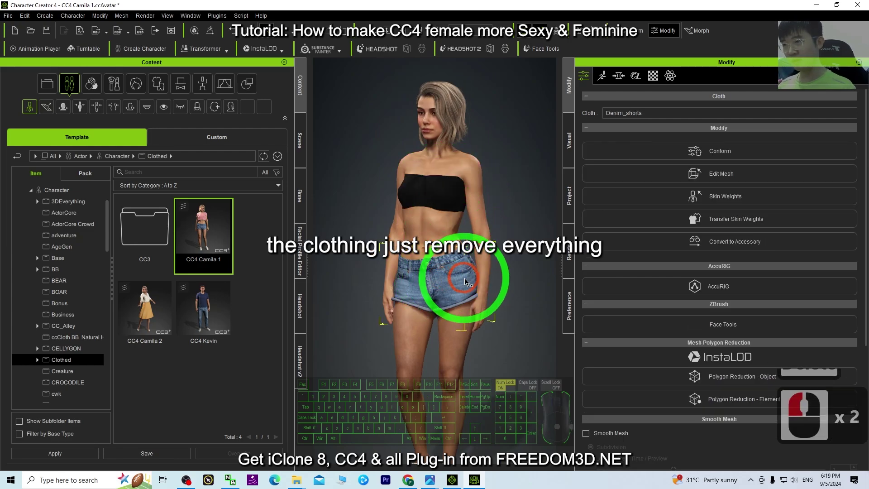
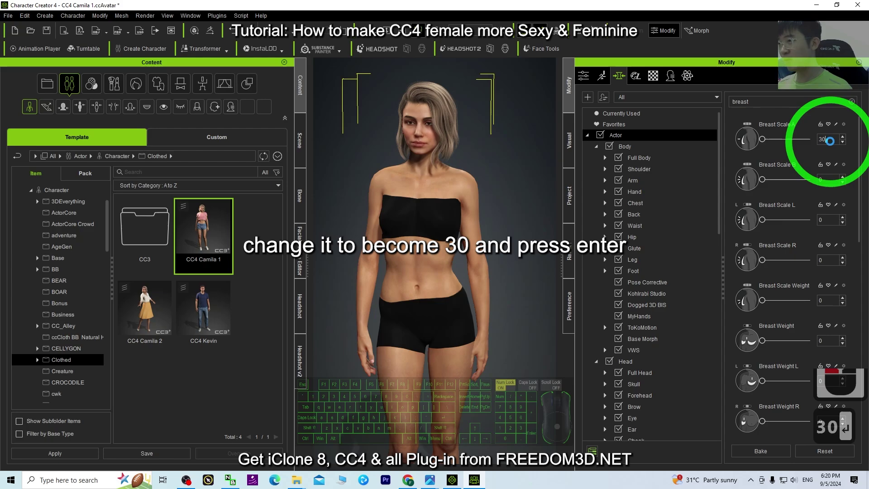
Set Camila's Breast Scale A morph to 30 in the Morphs tab
key("c")
key("c")
key("c")
key("c")
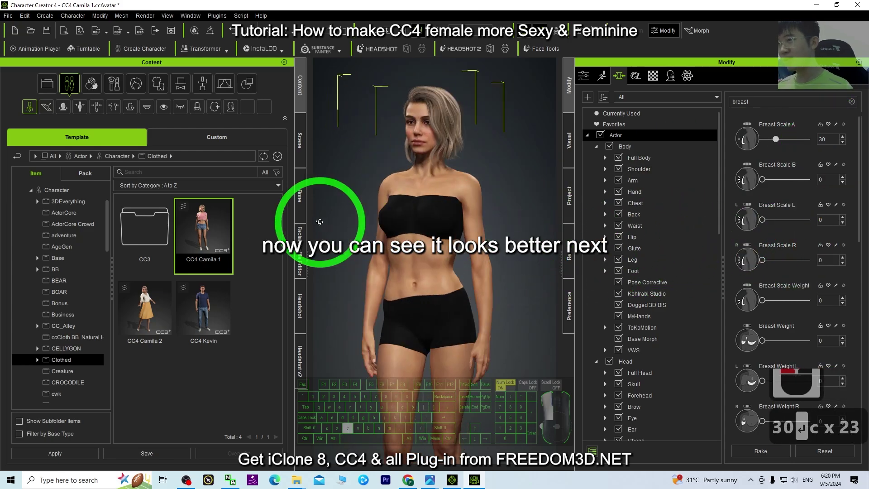
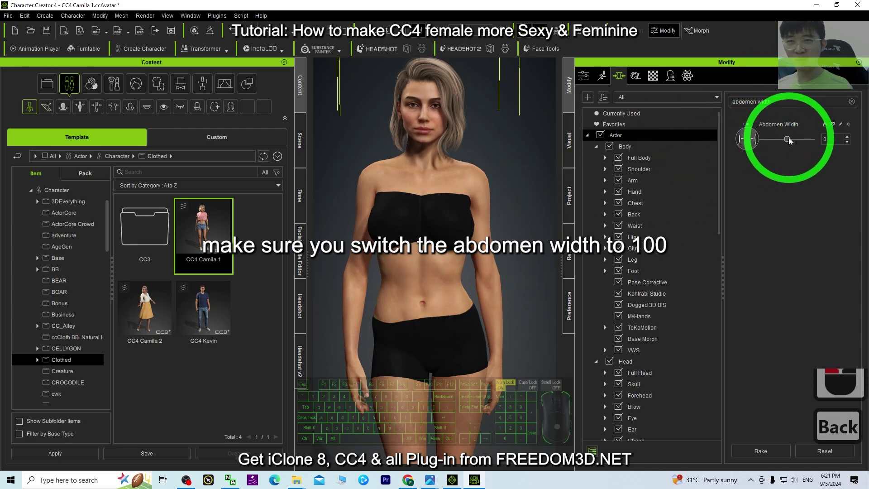
Set the Abdomen Width morph slider to its full 100
left_click(790, 141)
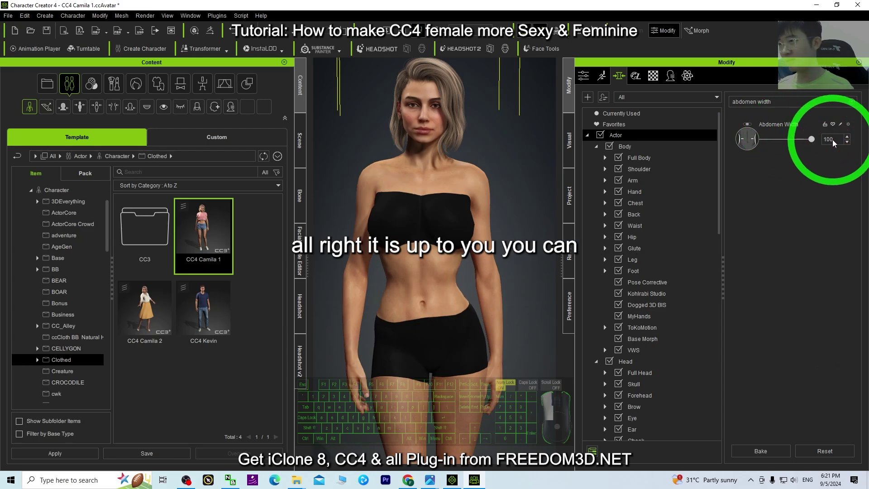
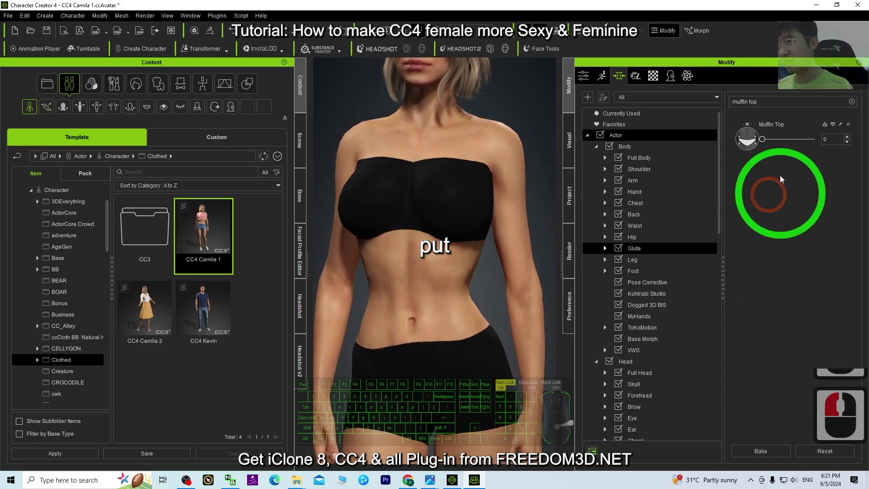
Set the Muffin Top morph to -30, retyping the value until it takes
key("-")
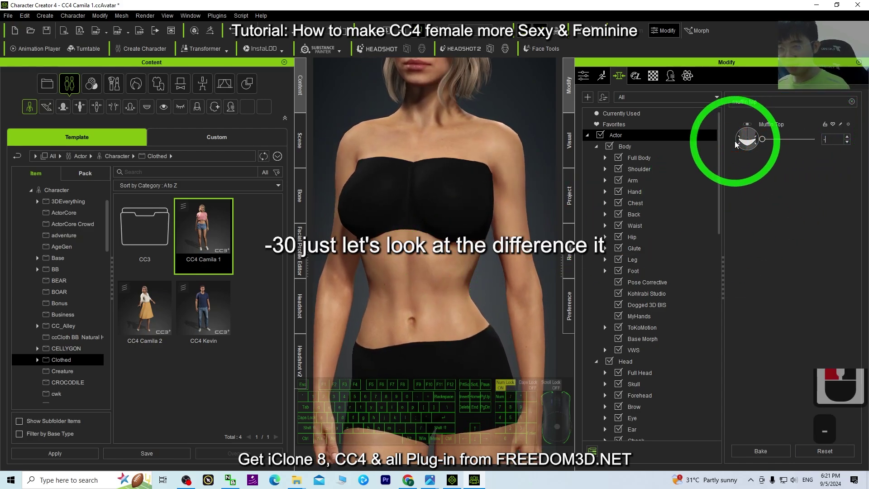
type("30")
key("Return")
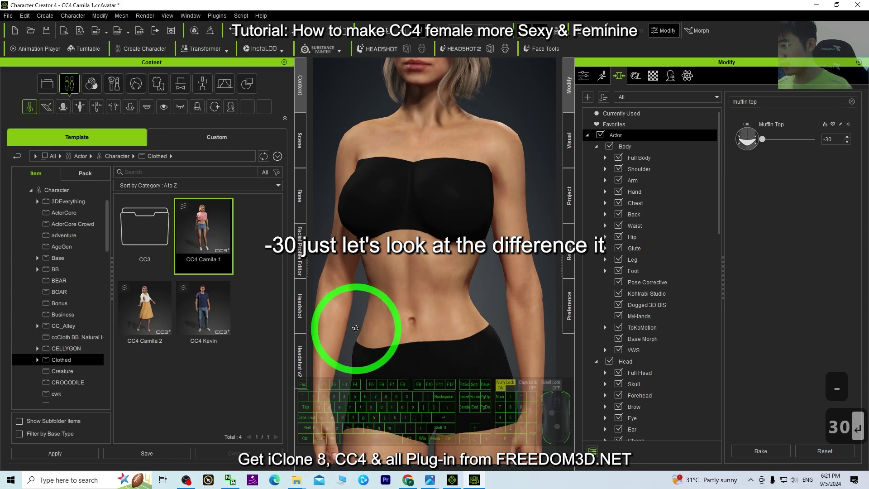
left_click_drag(765, 141, 752, 151)
type("30")
key("Return")
left_click(741, 139)
type("- 30")
key("Return")
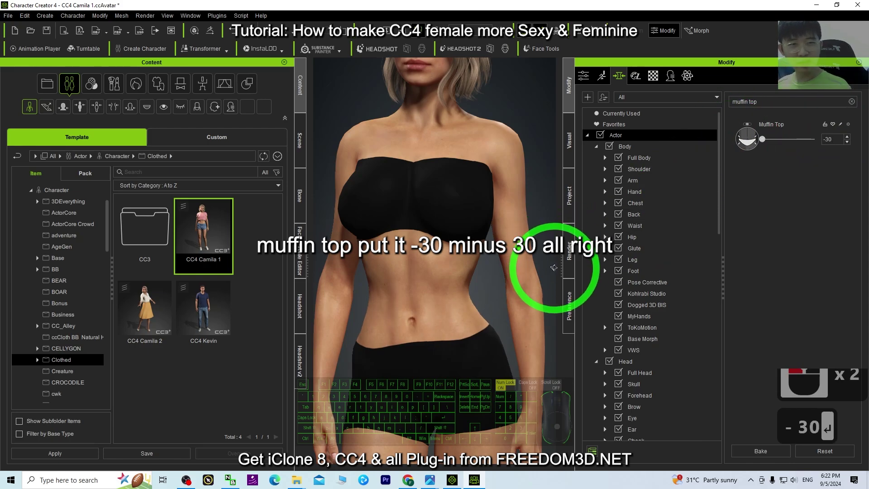
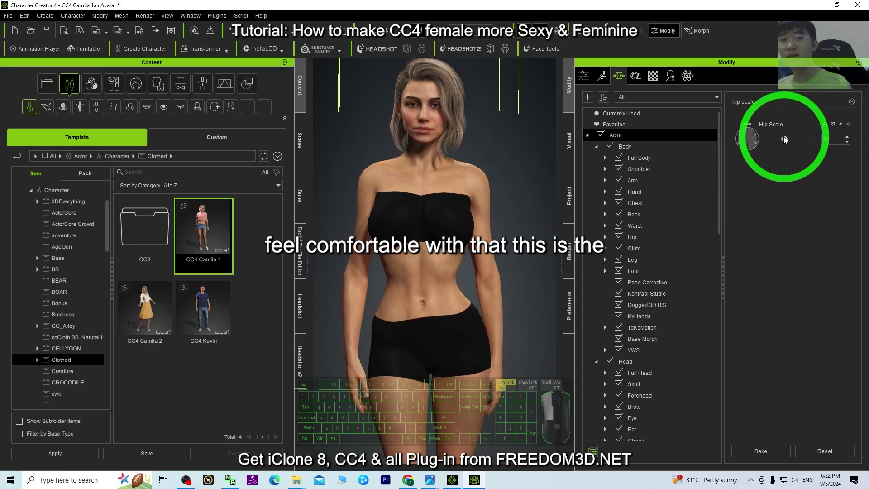
Set the Hip Scale morph to 50 for wider hips
left_click_drag(780, 141, 764, 139)
type("50")
key("Return")
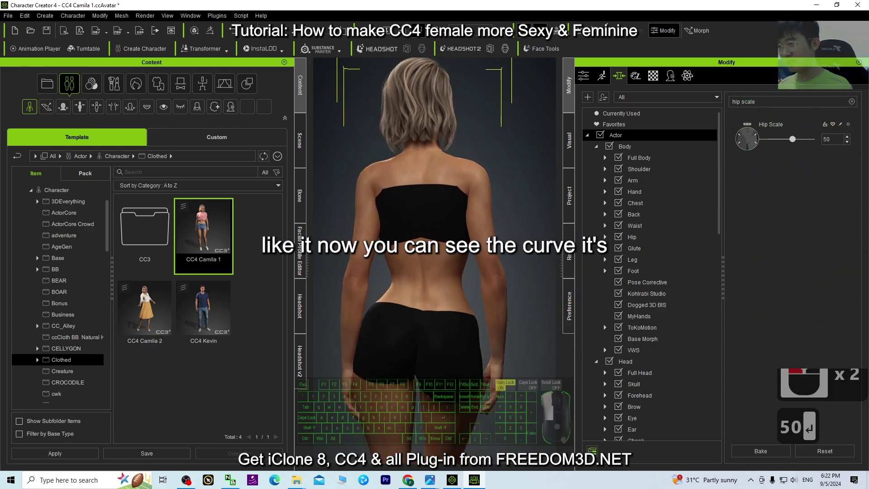
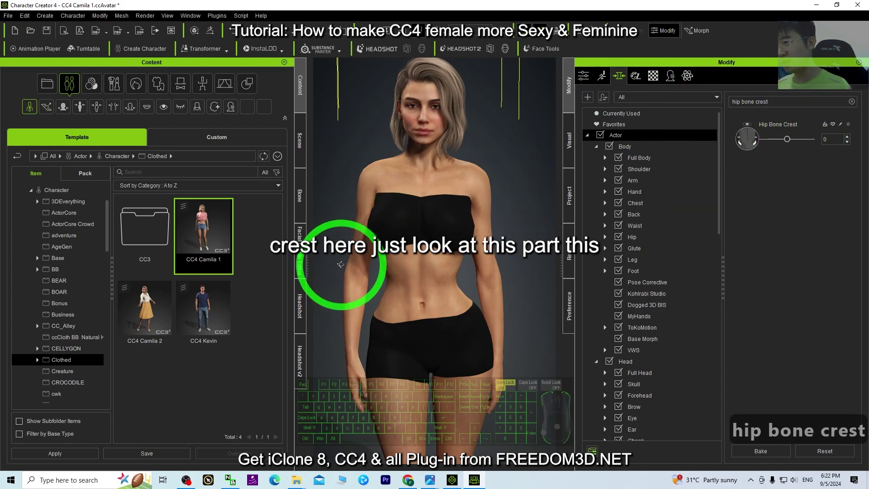
Lower the Hip Bone Crest morph to -200 to smooth the hip line
left_click(435, 257)
left_click(492, 290)
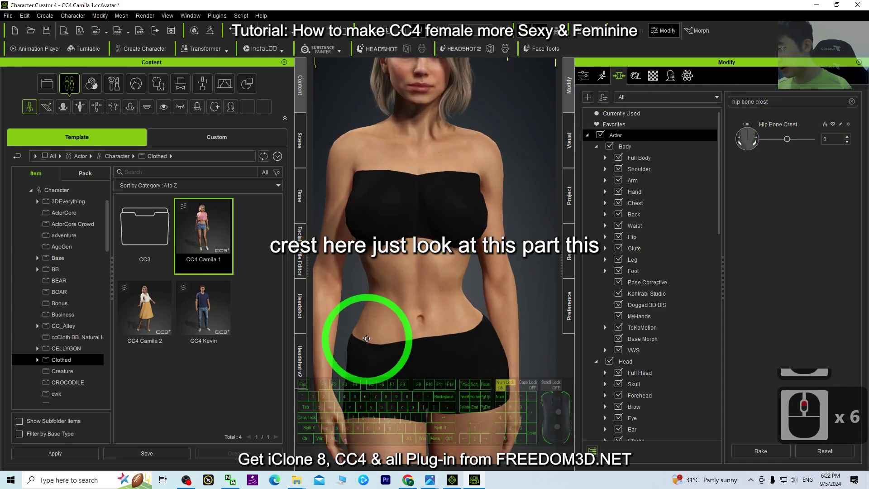
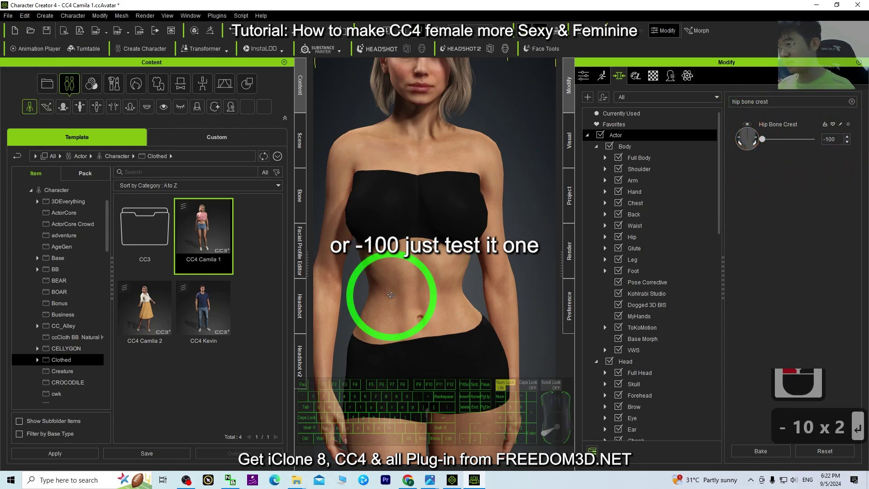
left_click_drag(780, 180, 690, 131)
type("- 20")
key("Return")
scroll("down", 3)
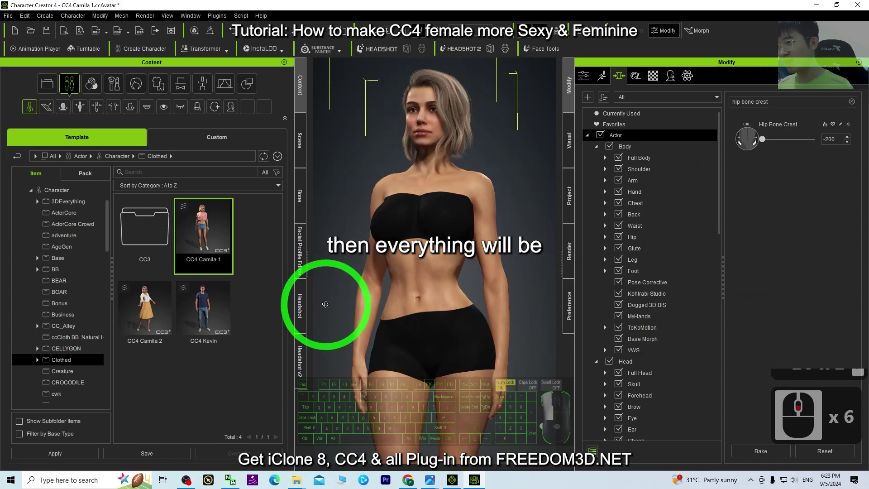
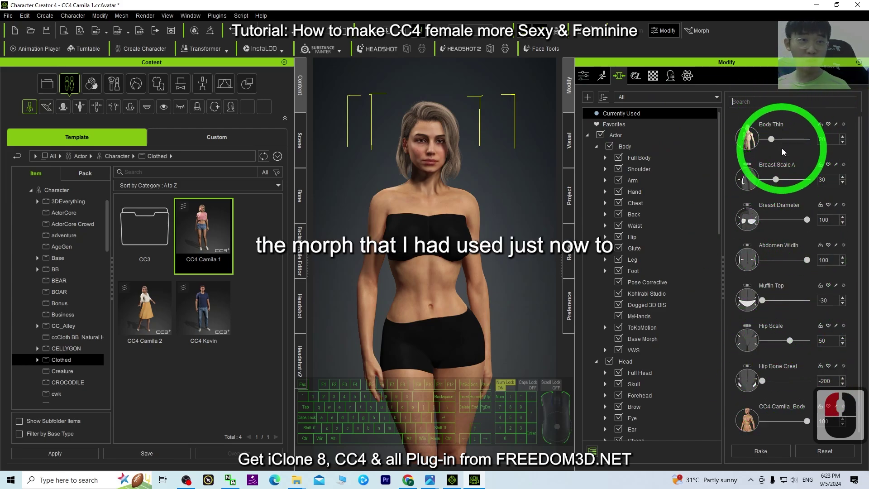
Set Body Thin to 20 in Currently Used morphs and inspect the reshaped figure
left_click_drag(784, 202, 784, 232)
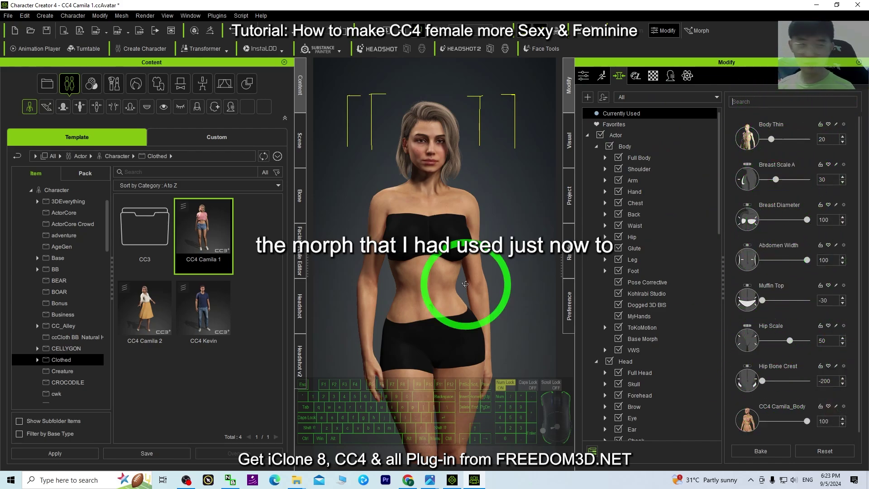
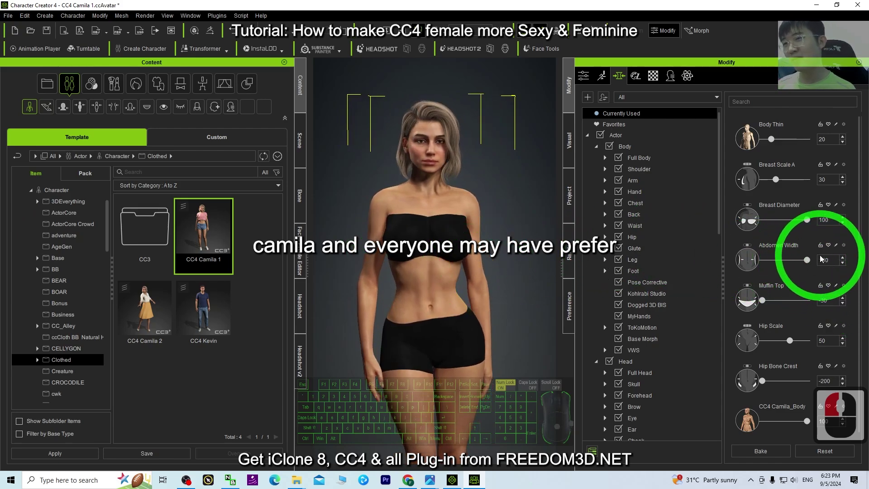
left_click(811, 265)
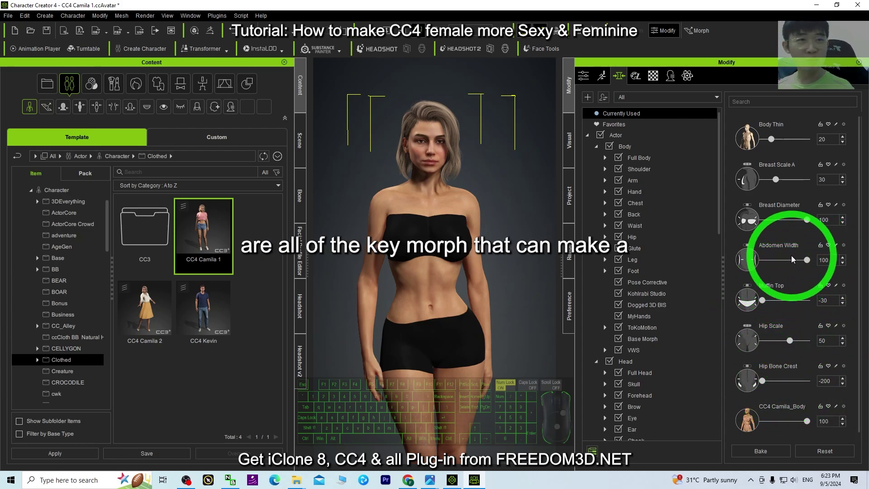
left_click_drag(377, 263, 391, 257)
left_click_drag(425, 263, 304, 224)
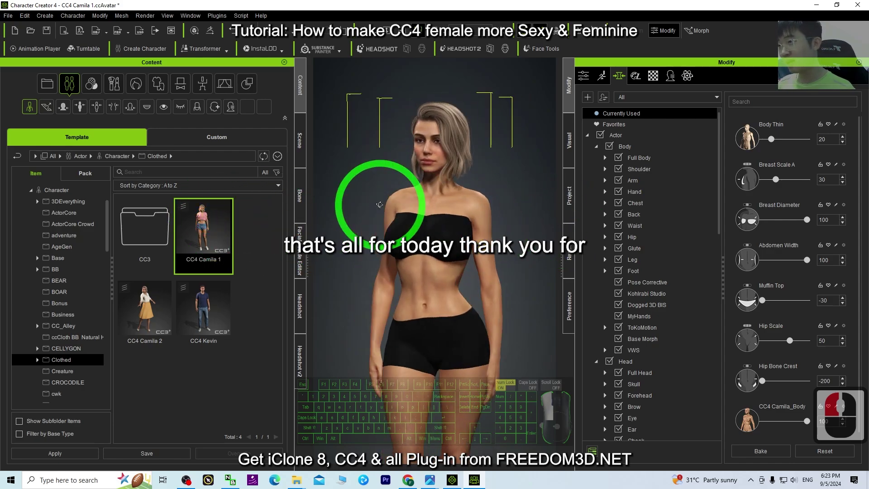